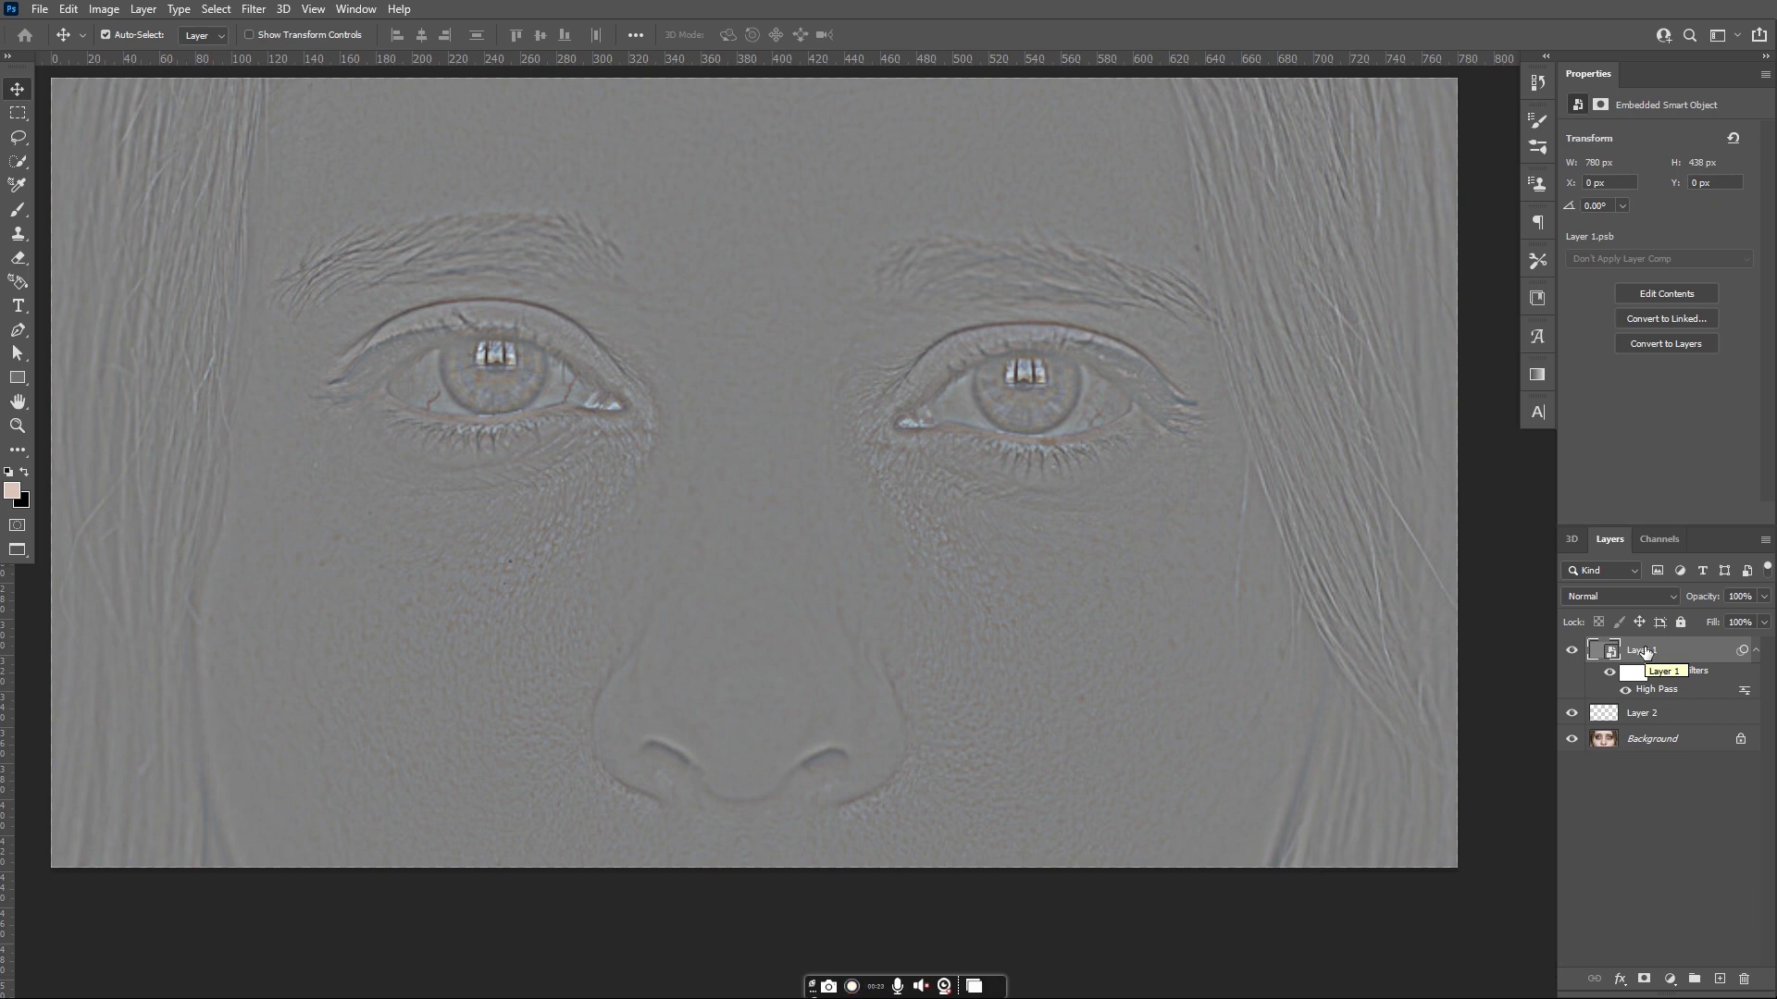
Set the High Pass smart filter layer's blending mode to Overlay in the Layers panel.
left_click(1667, 598)
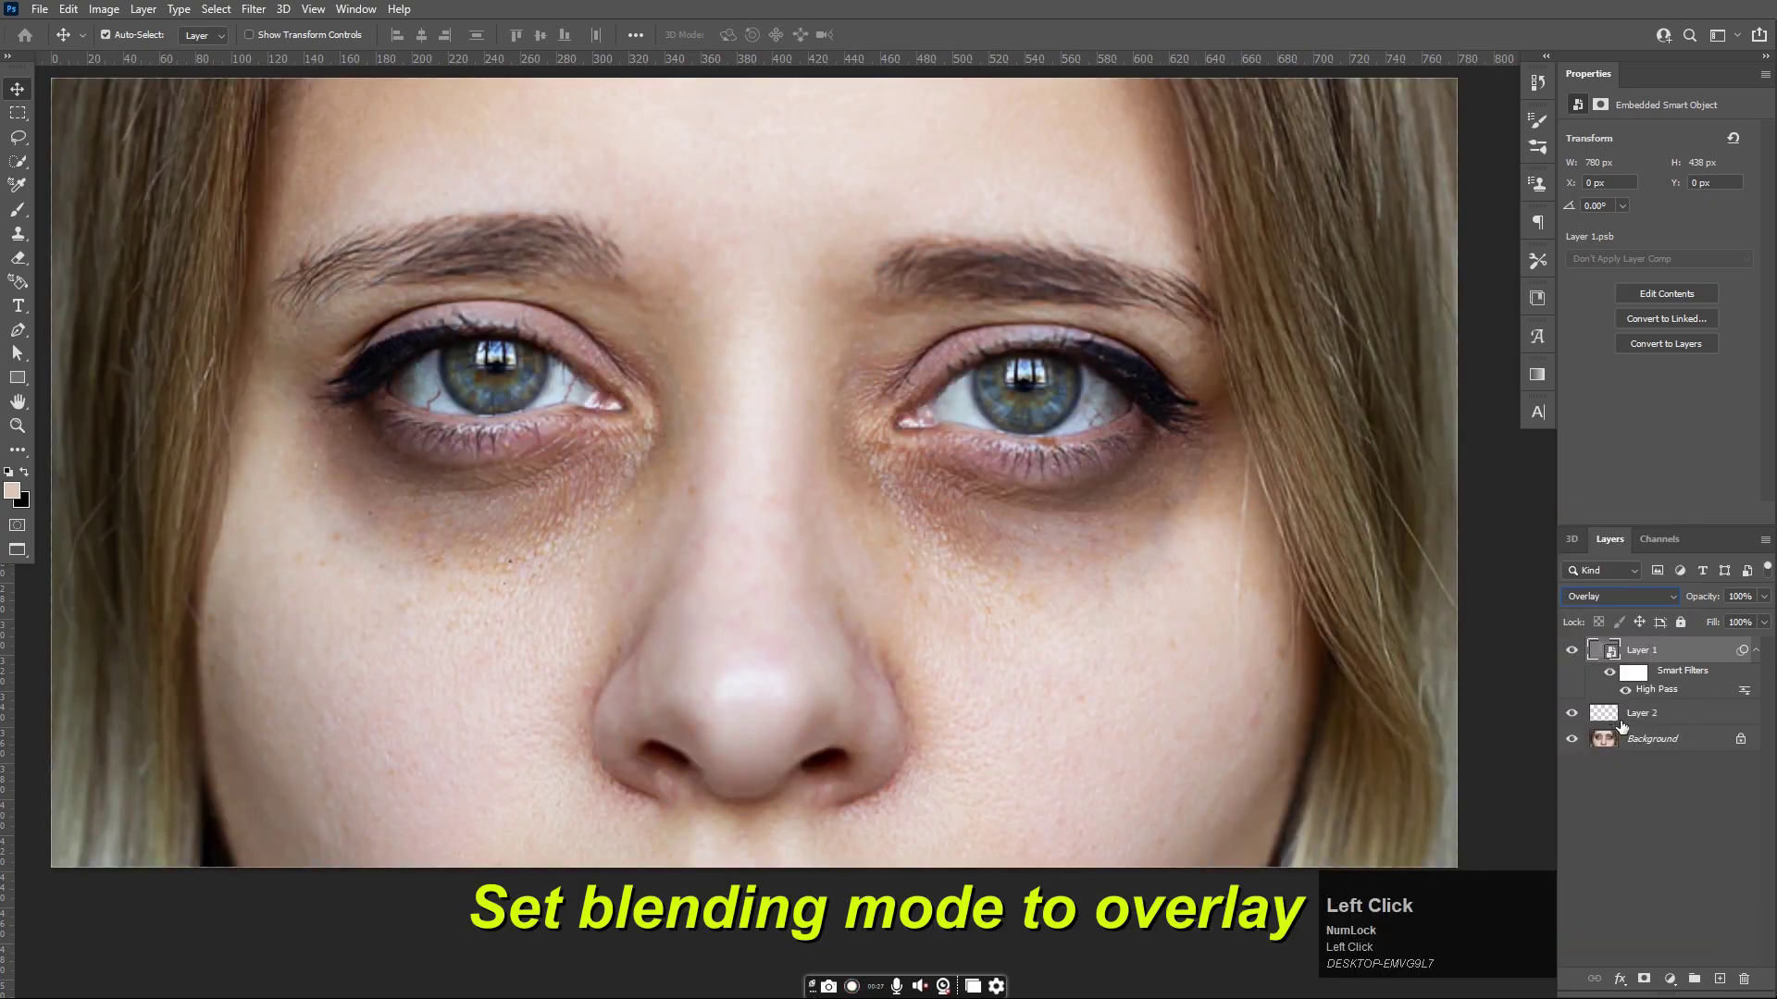